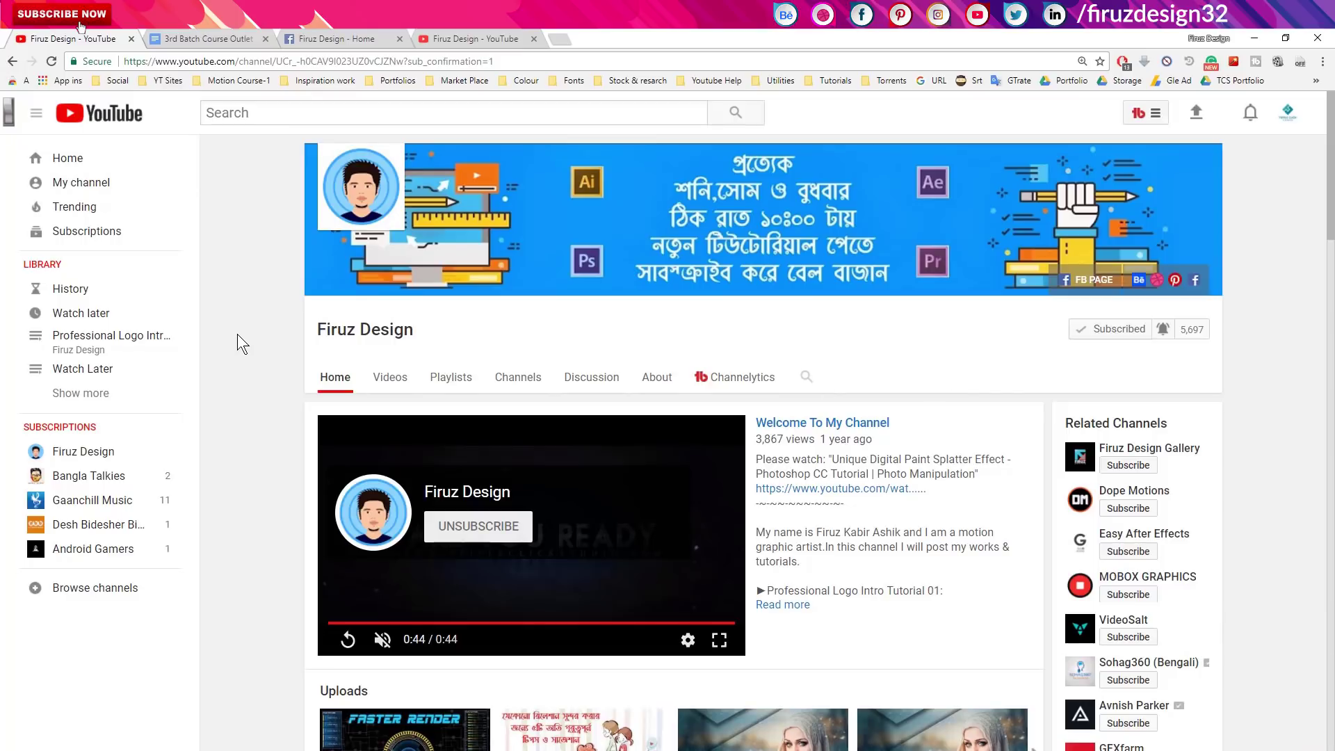
Step: Visit the Firuz Design Facebook and YouTube pages, then show the 3rd Batch Course Outlet doc
click(332, 34)
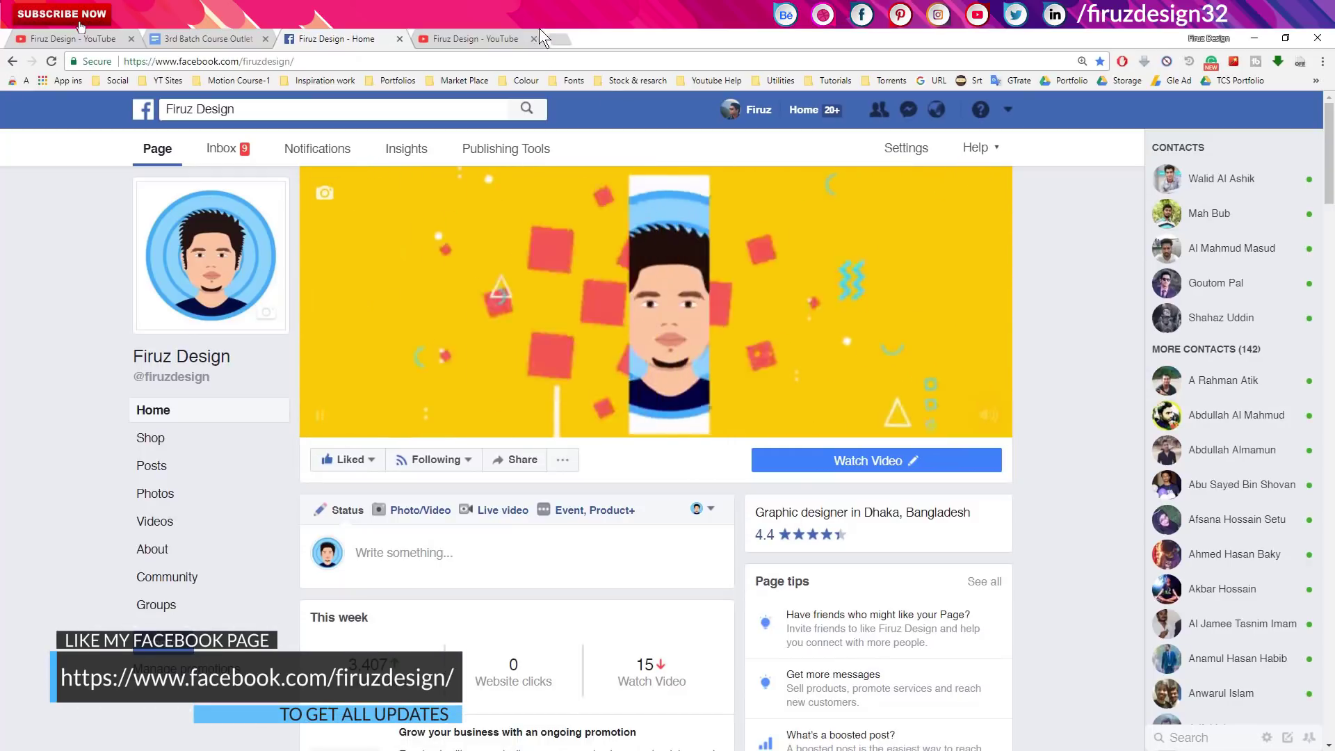
click(513, 47)
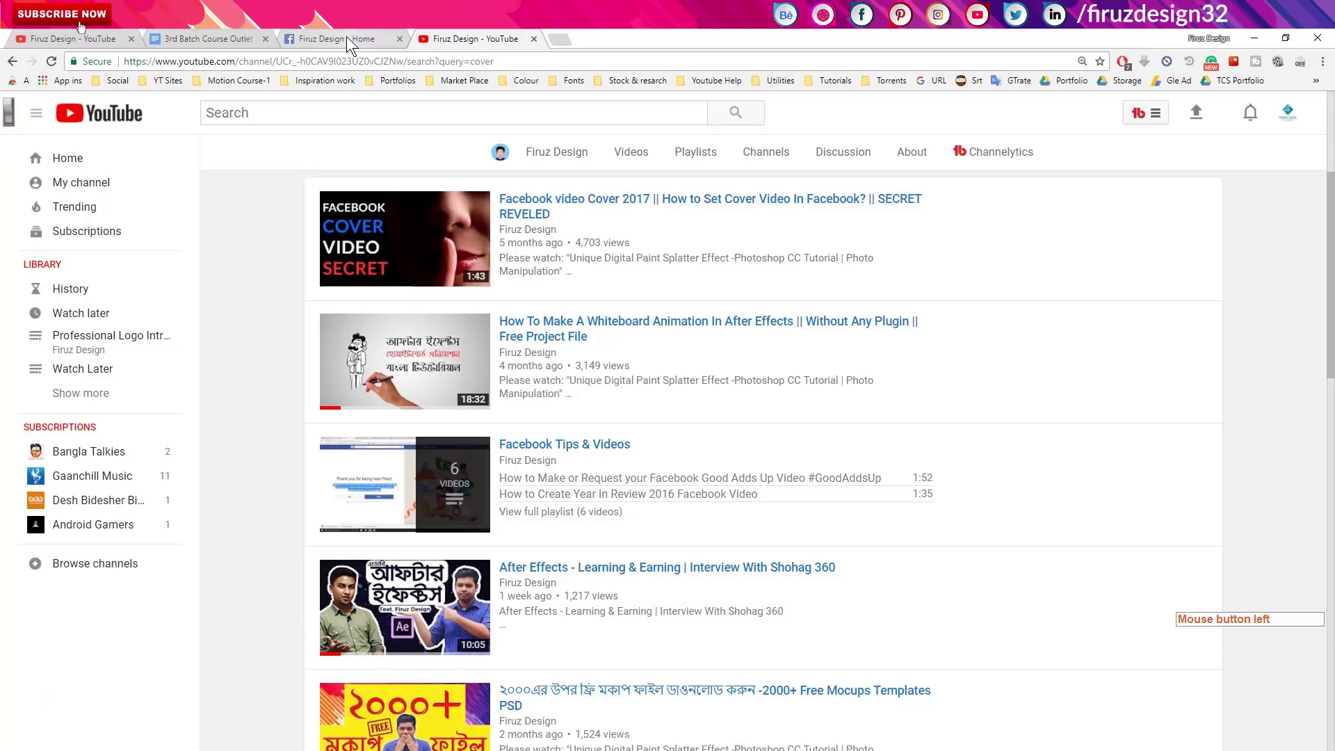
click(354, 42)
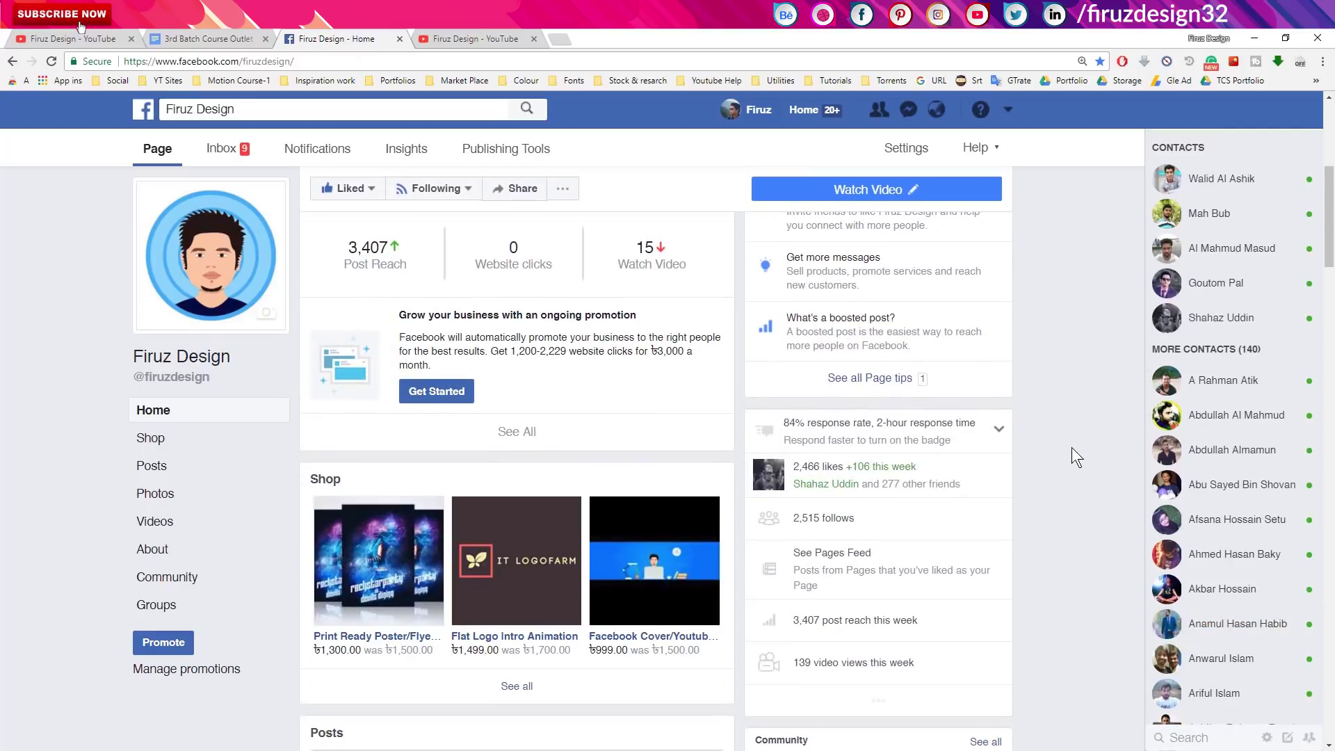
click(188, 31)
click(283, 33)
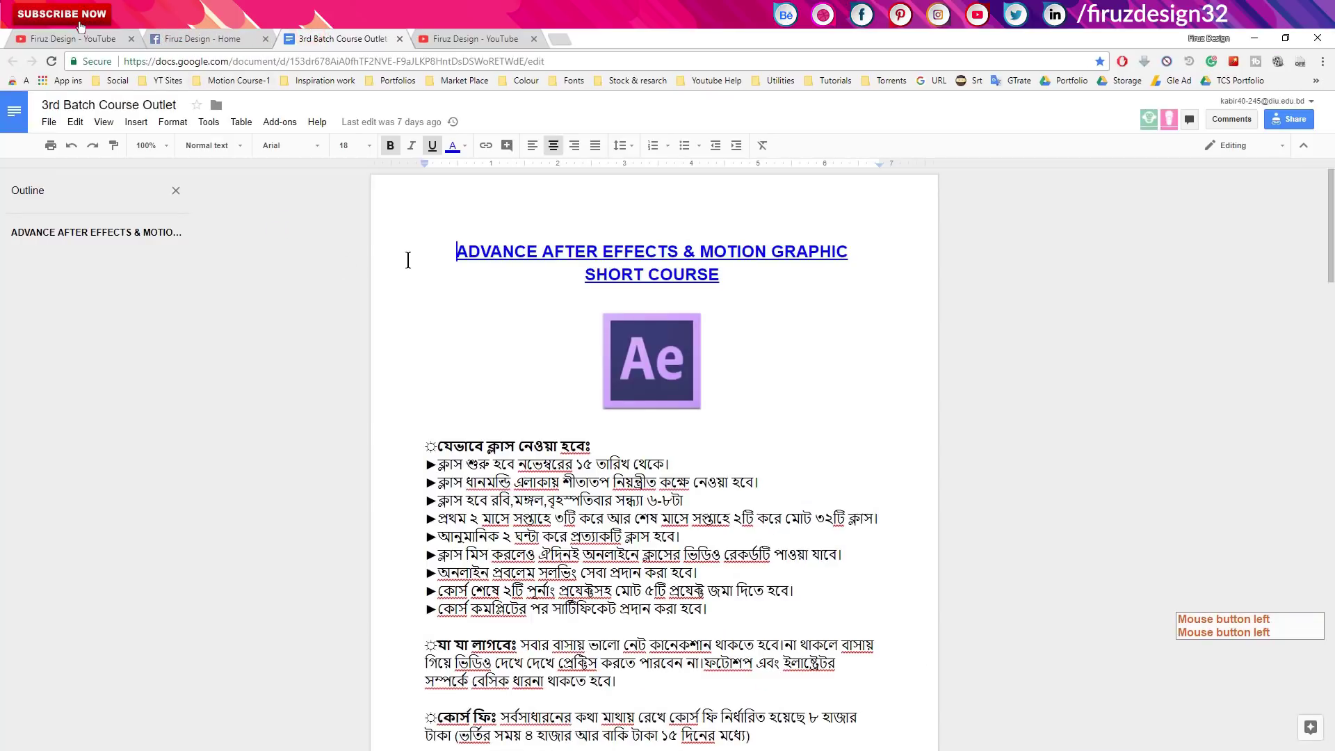
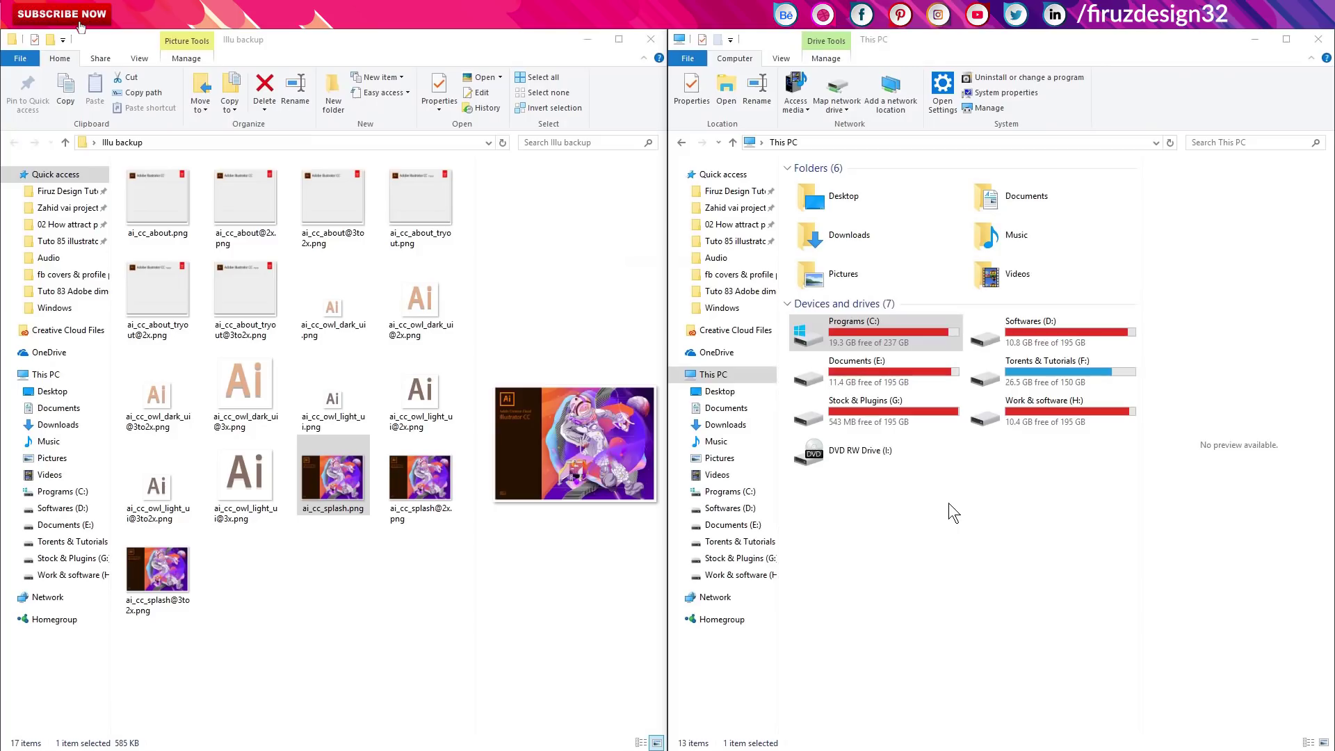
Step: Browse to C:\Program Files\Adobe\Adobe Illustrator CC 2018\Support Files\Contents\Windows
click(891, 330)
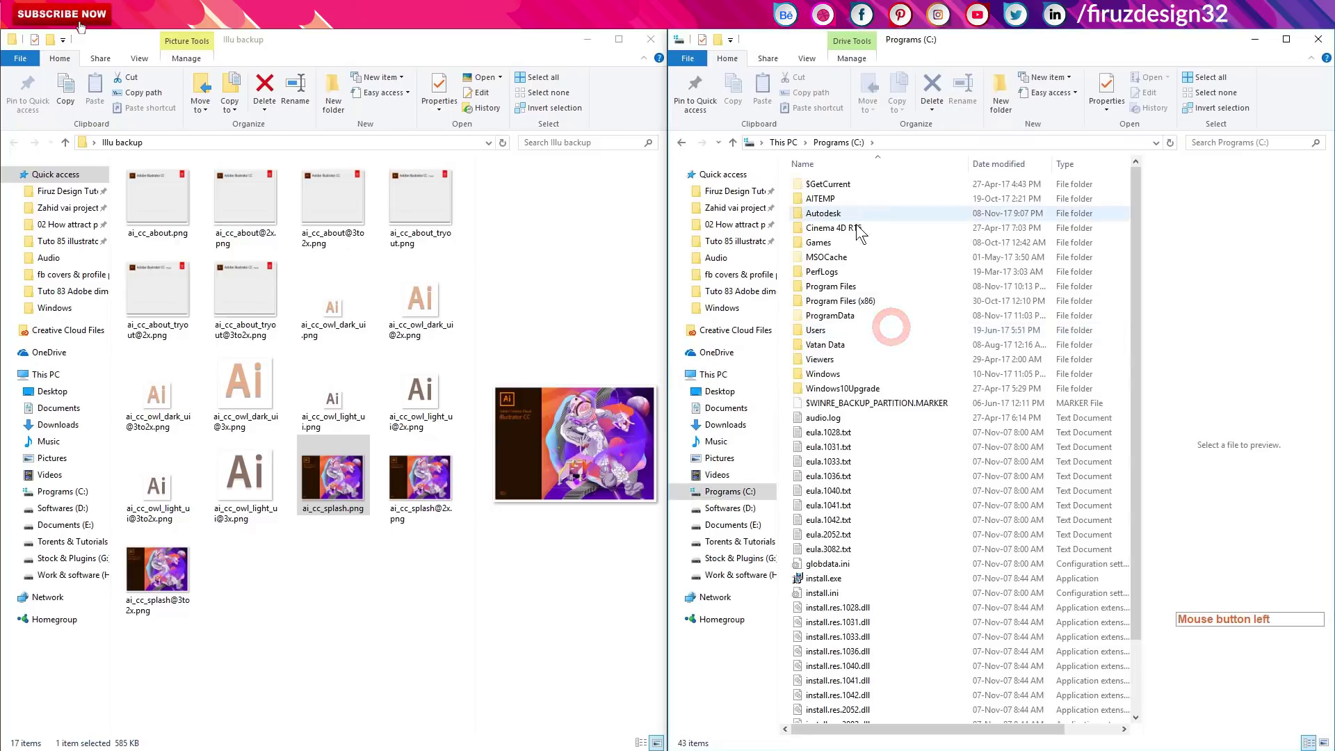
click(850, 283)
click(846, 189)
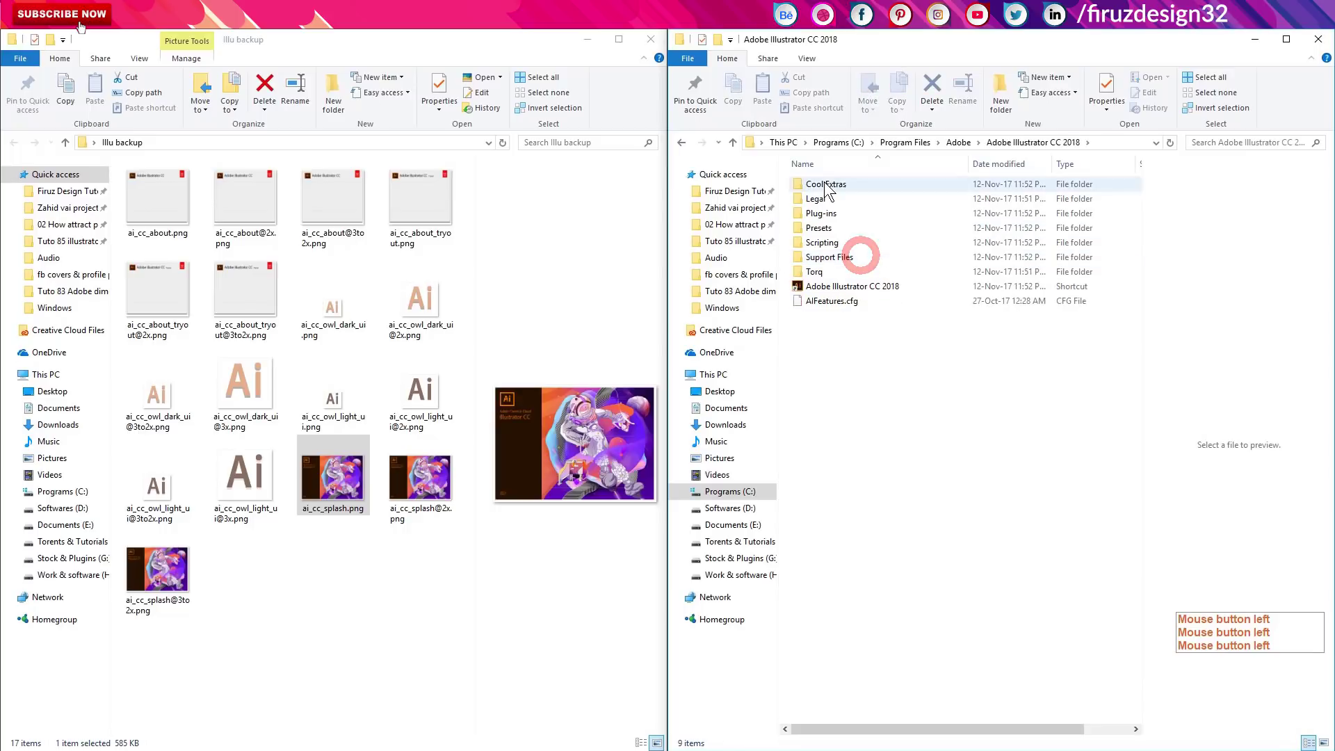
click(834, 192)
click(834, 192)
click(830, 456)
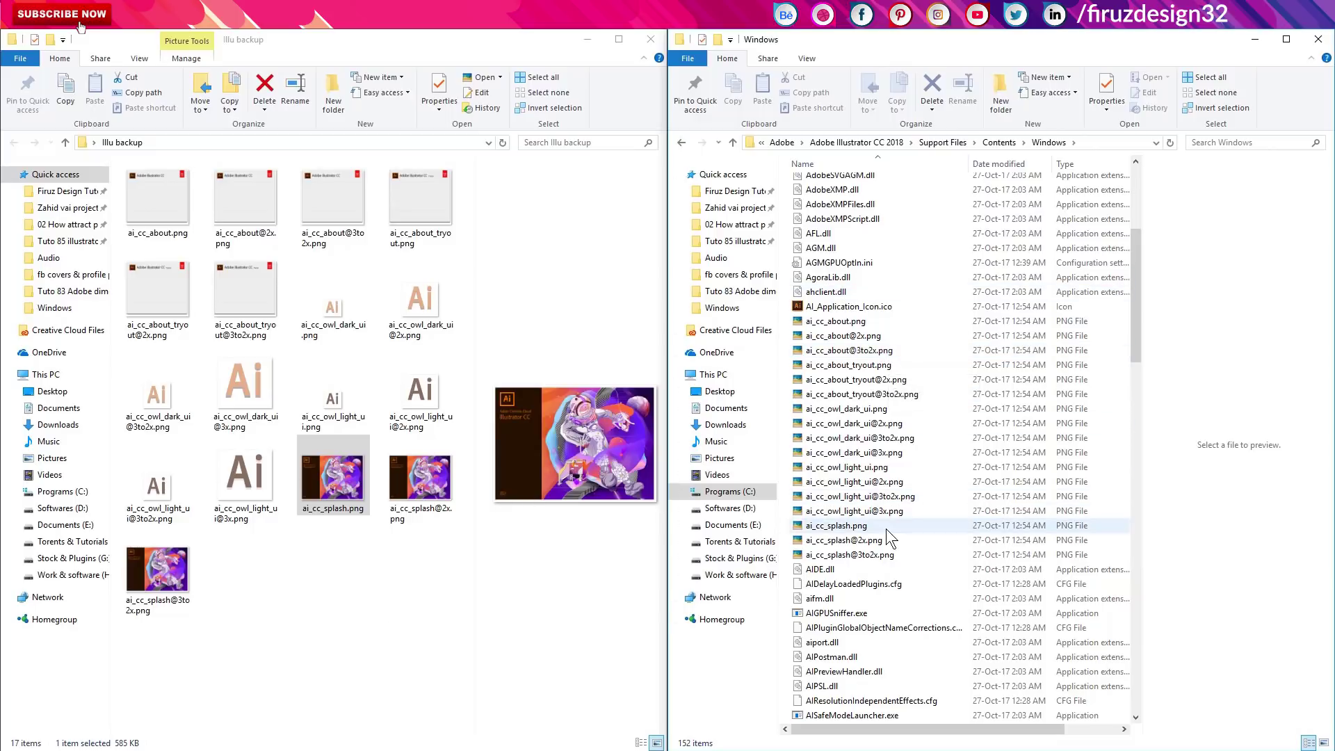
Step: Open ai_cc_splash.png from that folder in Photoshop via Open with
click(890, 397)
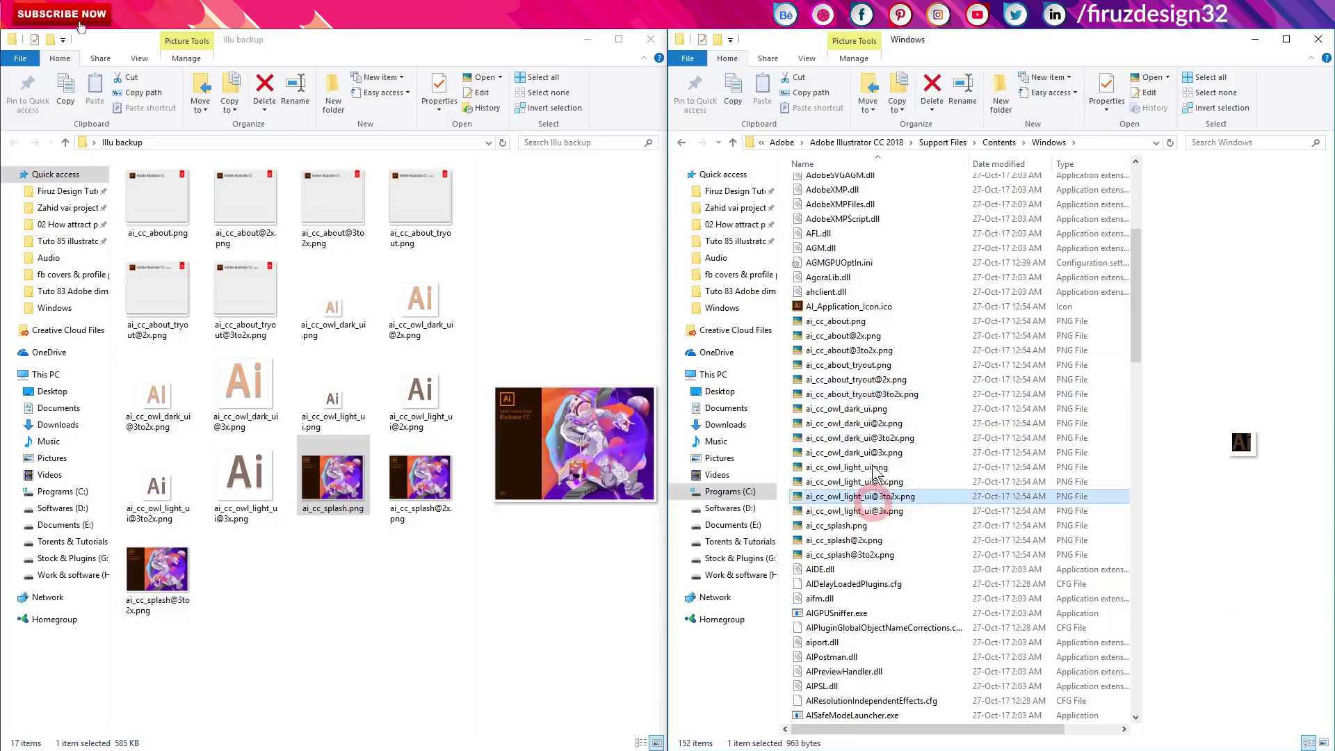
click(874, 436)
click(866, 408)
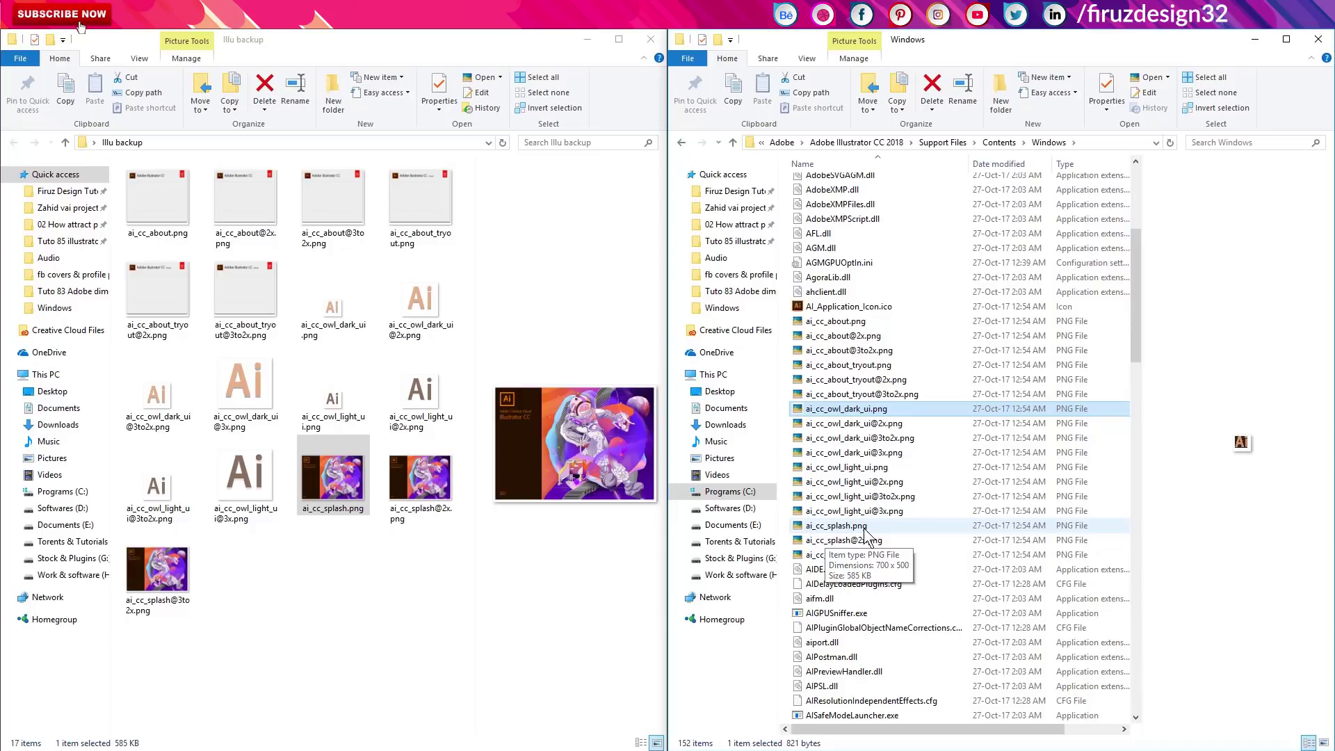
click(869, 534)
right_click(867, 535)
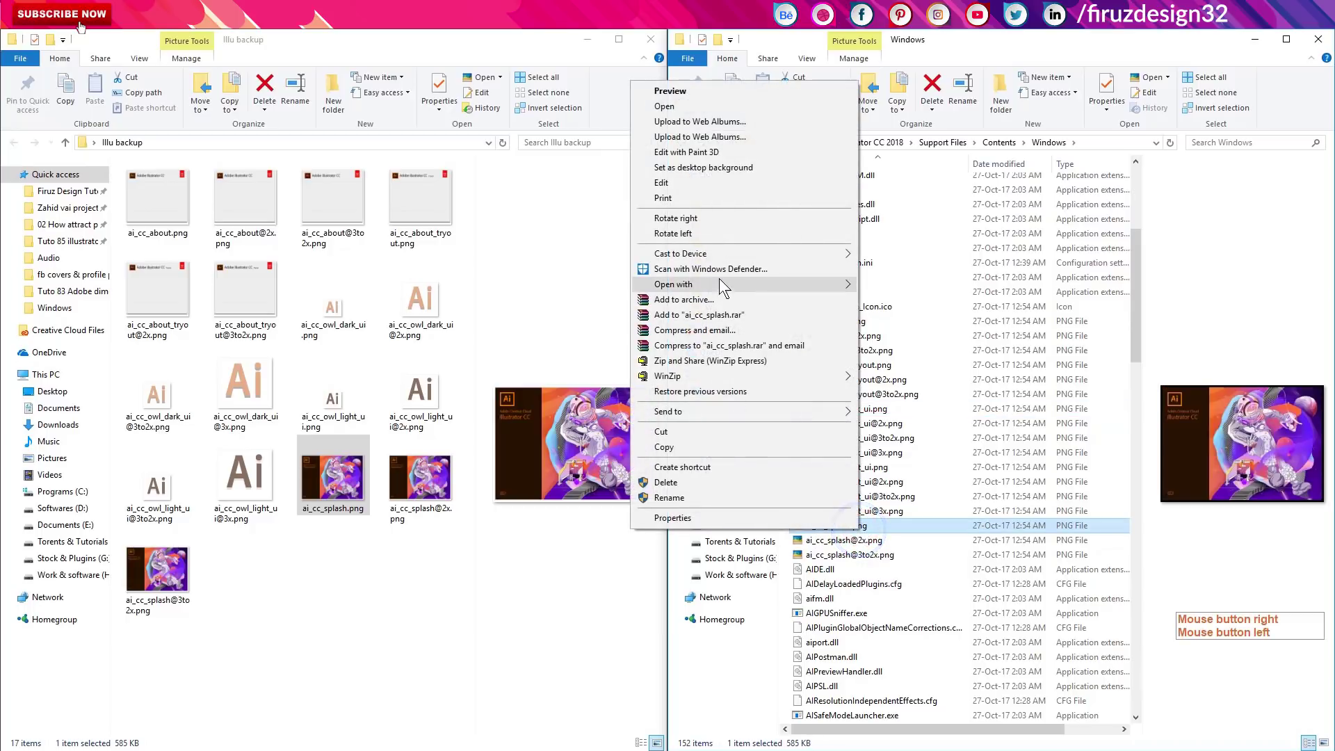
double_click(573, 288)
right_click(572, 288)
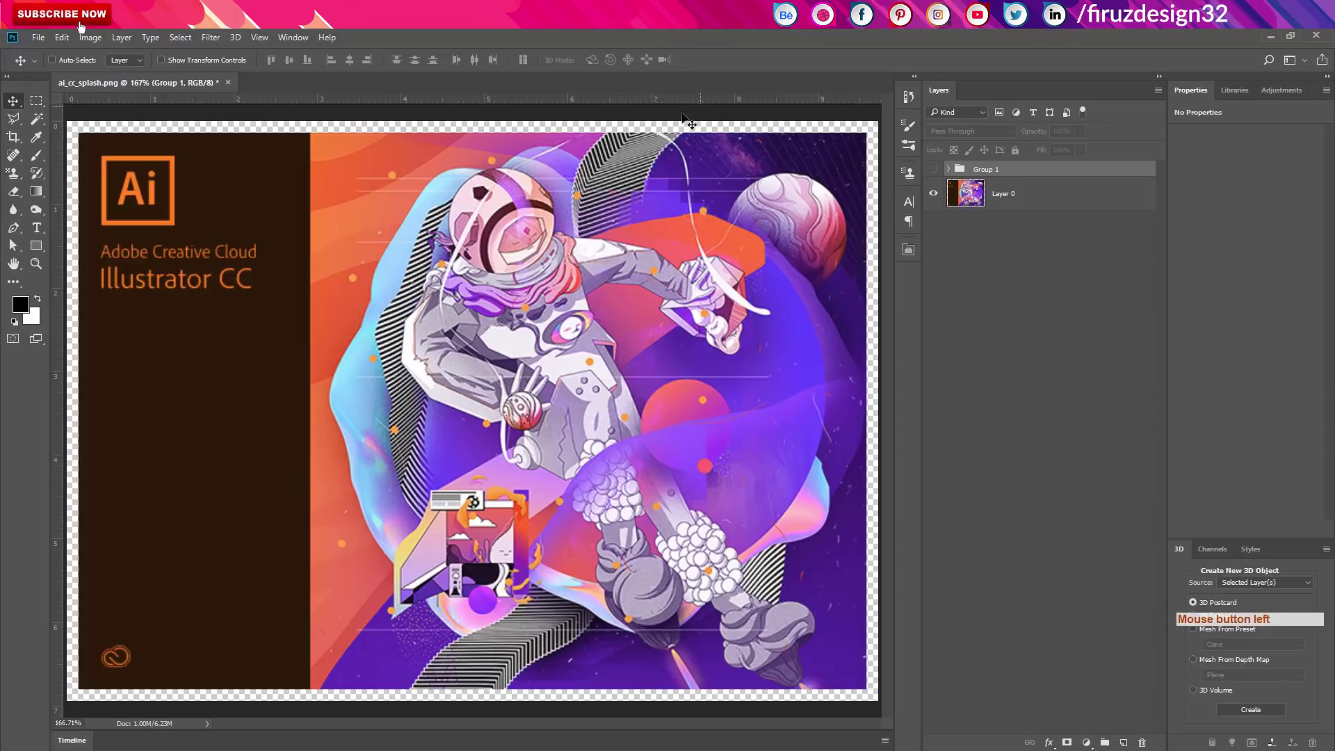
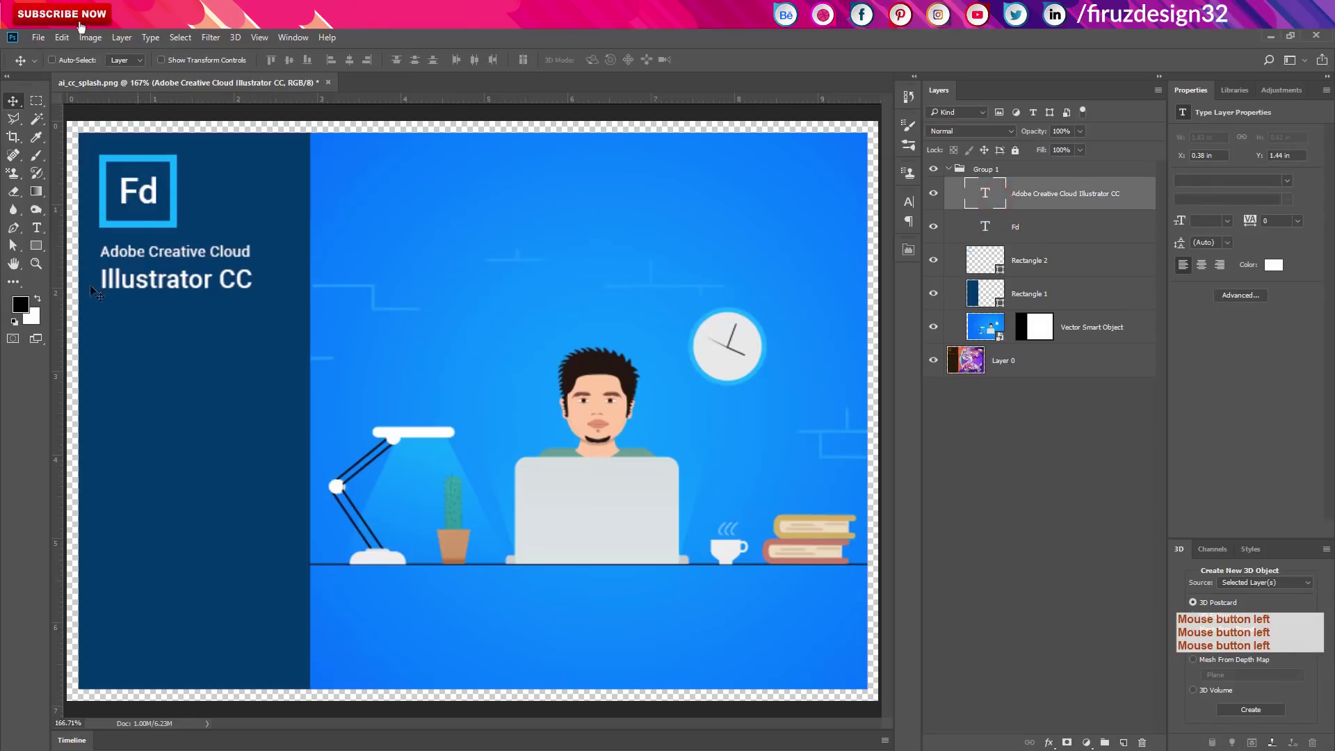
Step: Save the edited splash to the Desktop as PNG ai_cc_splash, accepting the PNG format options
click(387, 286)
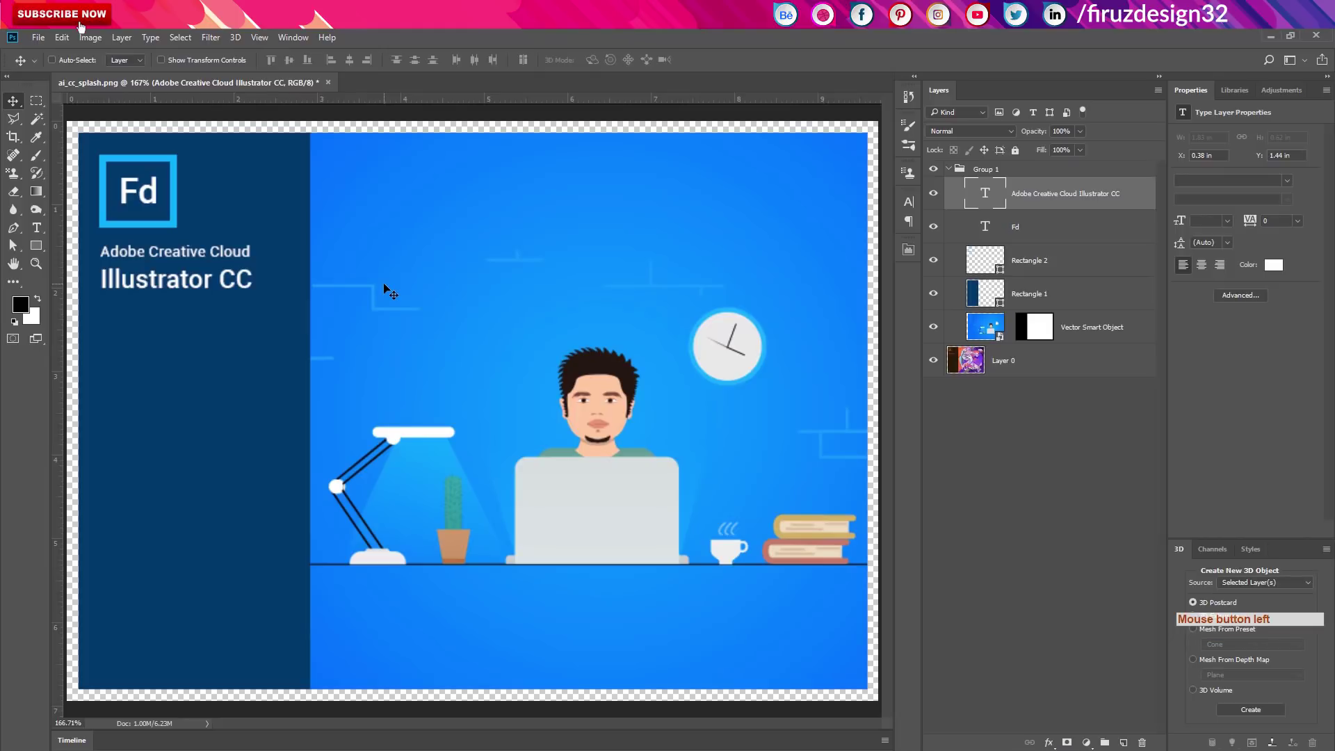
key(ctrl+shift+s)
key(ctrl+shift+s)
click(551, 192)
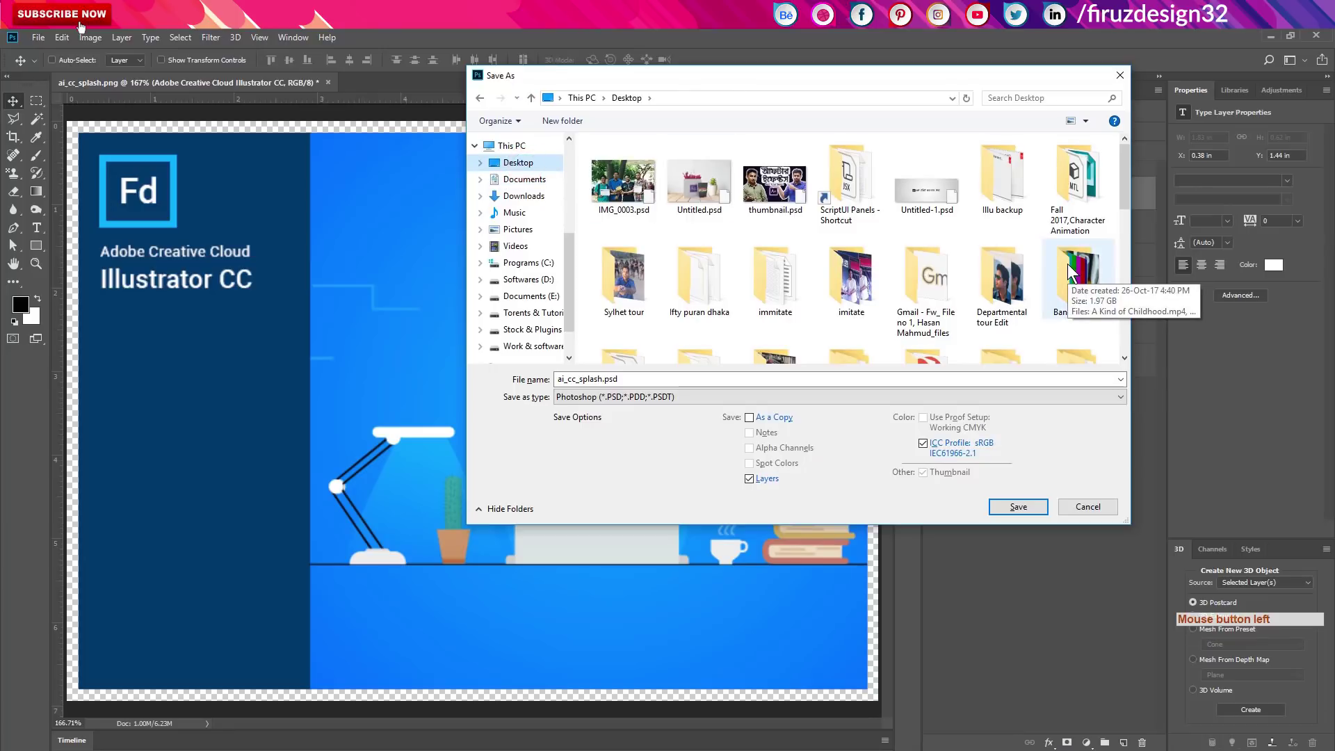
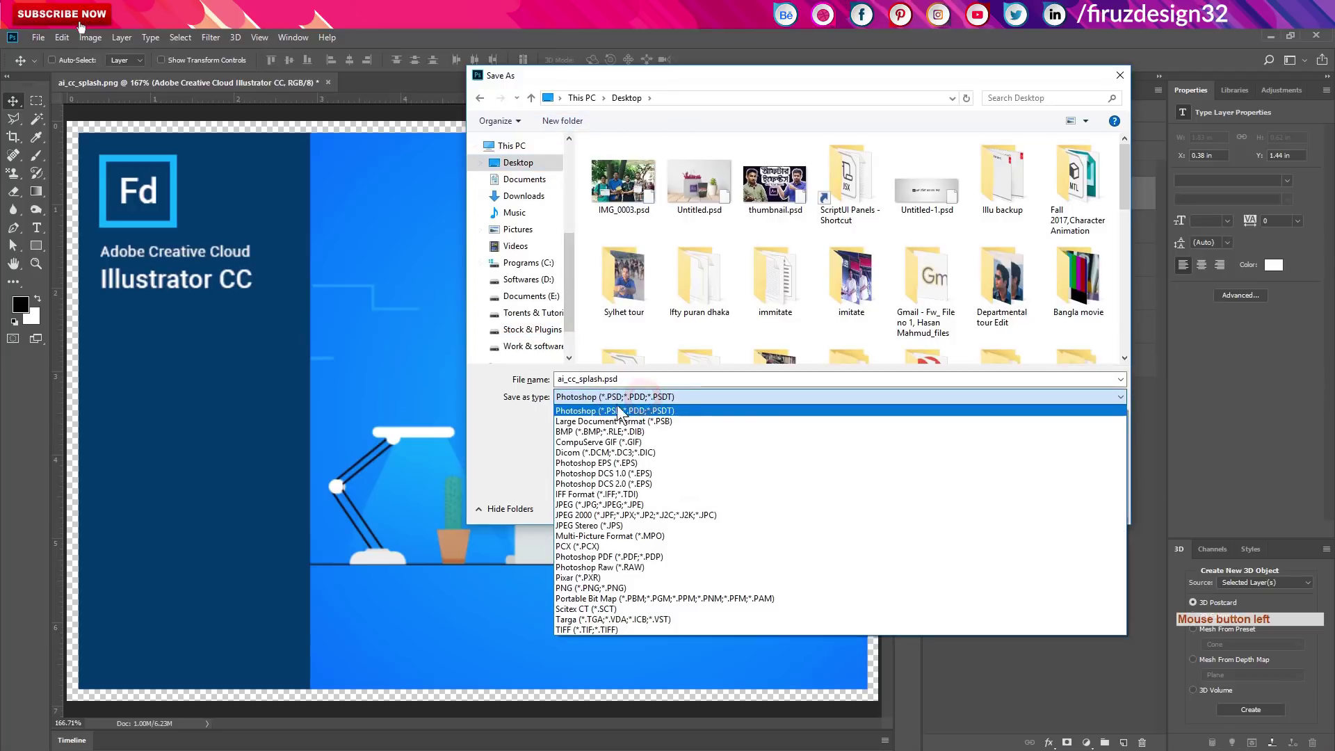
click(603, 596)
click(1016, 507)
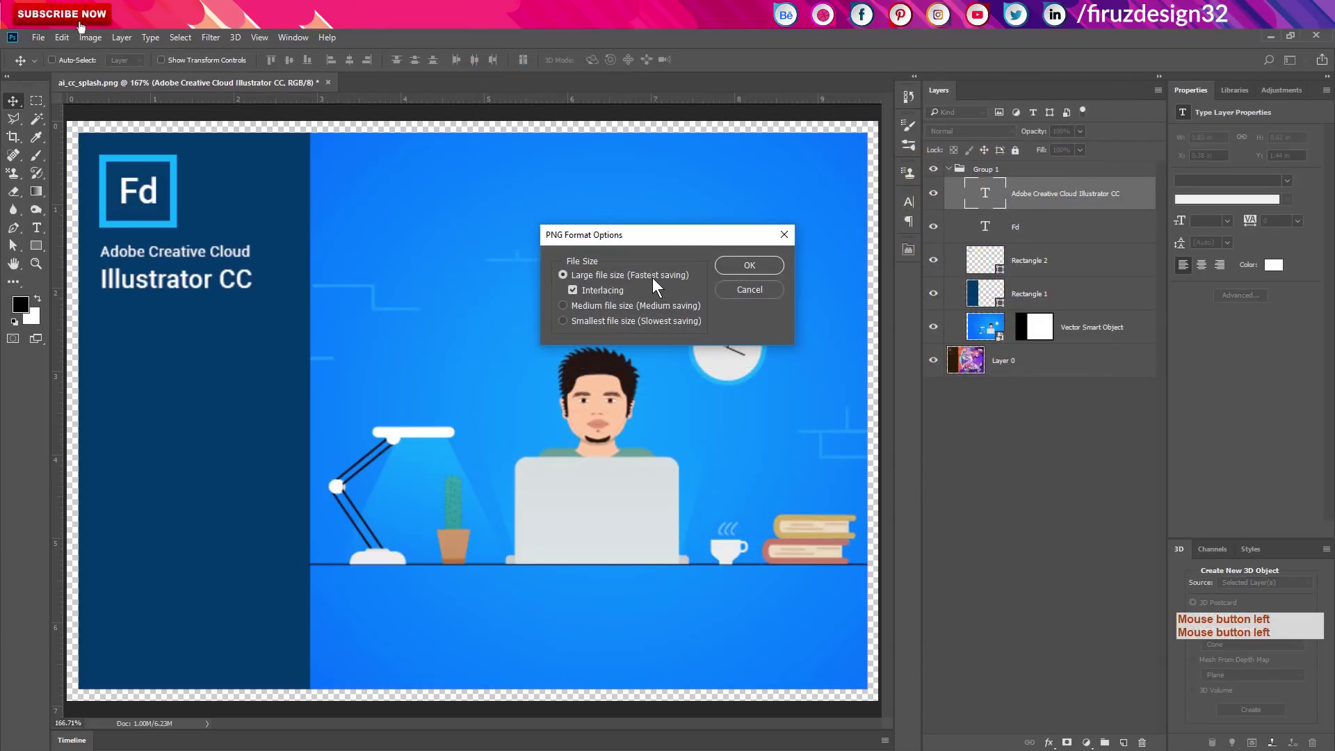
click(573, 280)
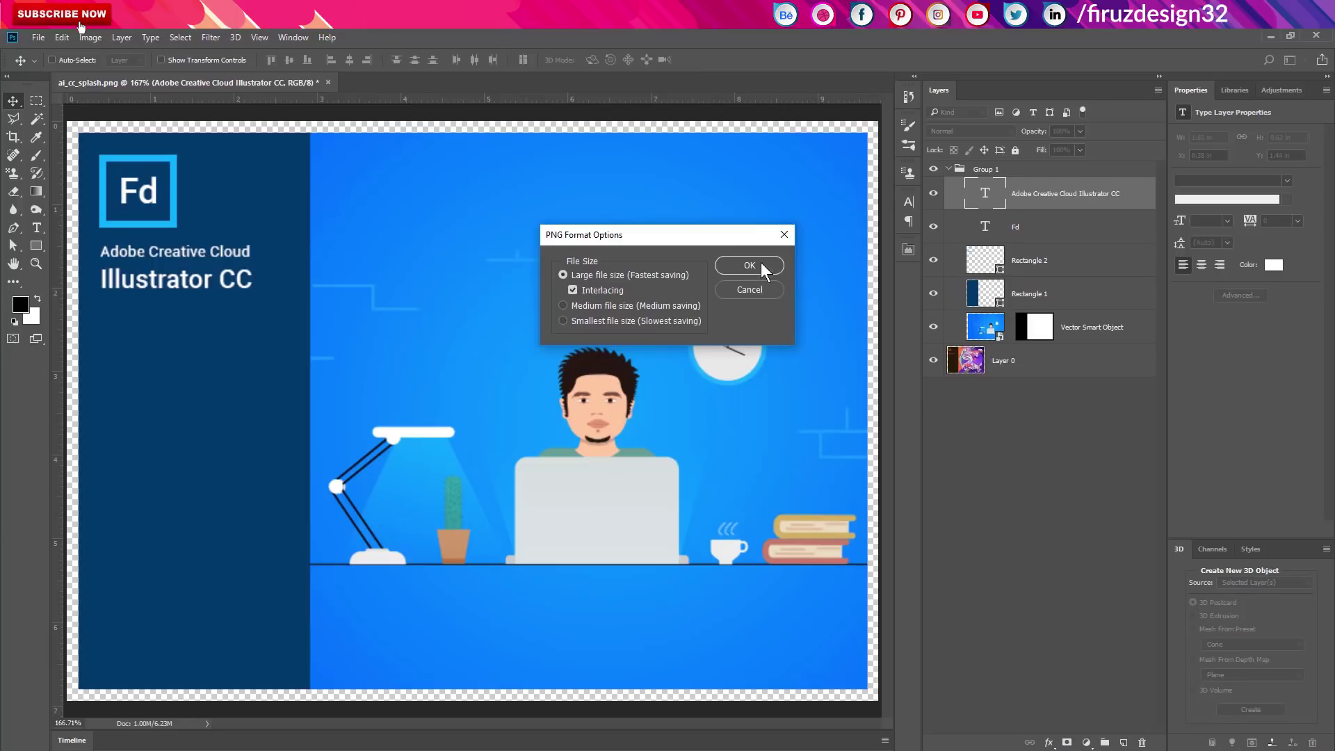
click(769, 268)
click(1275, 38)
click(592, 39)
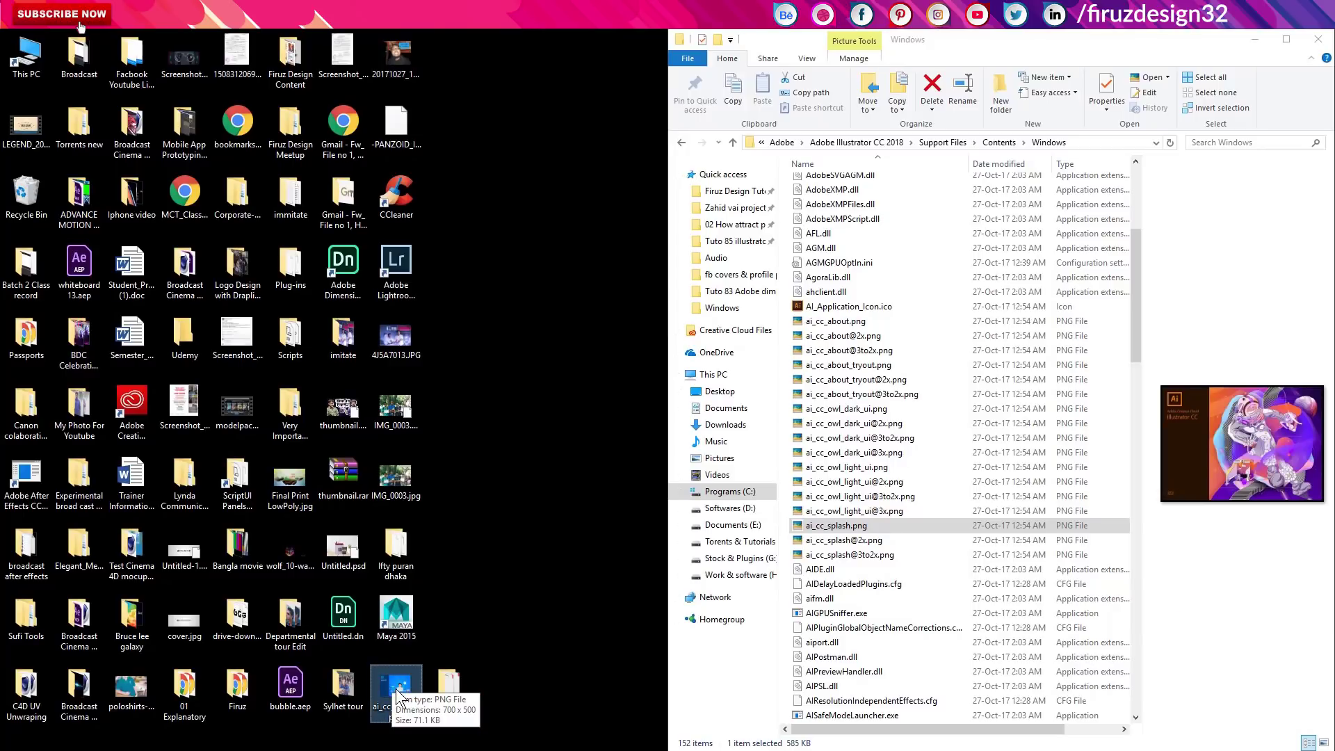
Step: Drag the Desktop ai_cc_splash.png into Illustrator's Windows folder and replace the existing file
click(402, 691)
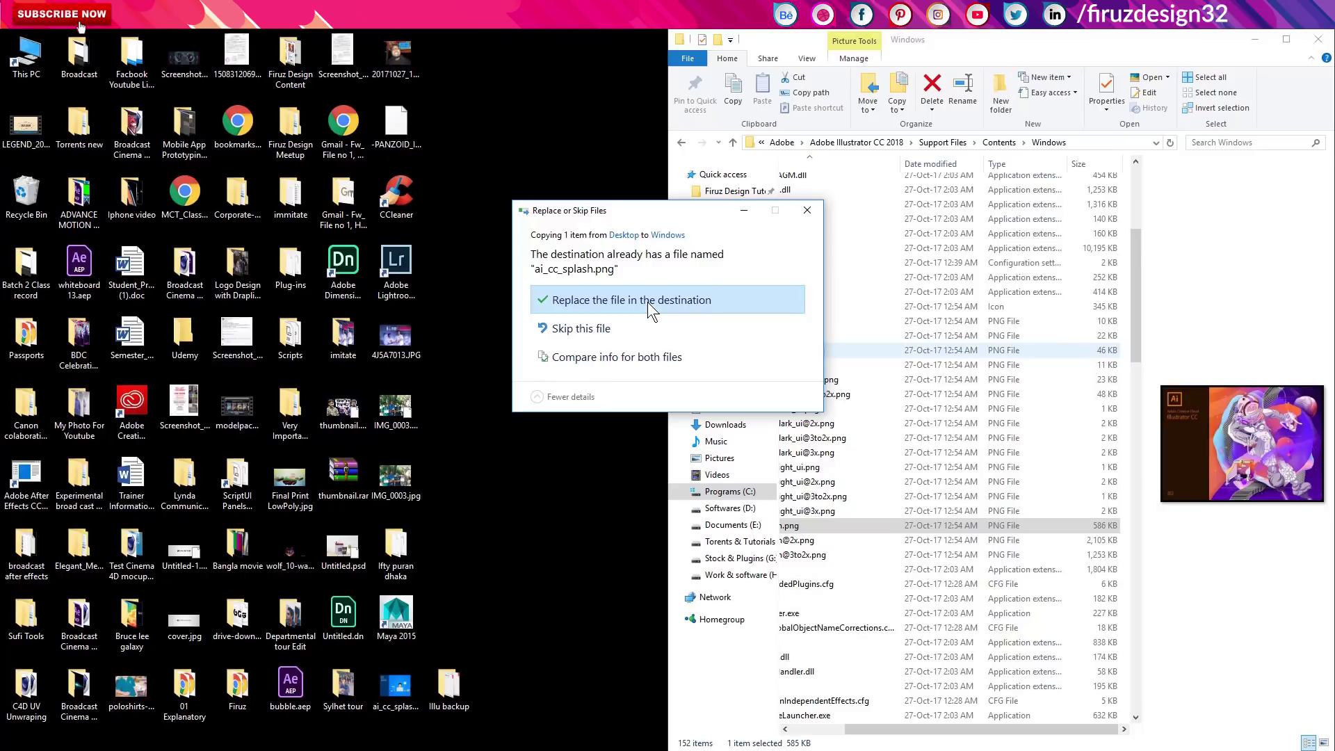
click(648, 313)
click(607, 310)
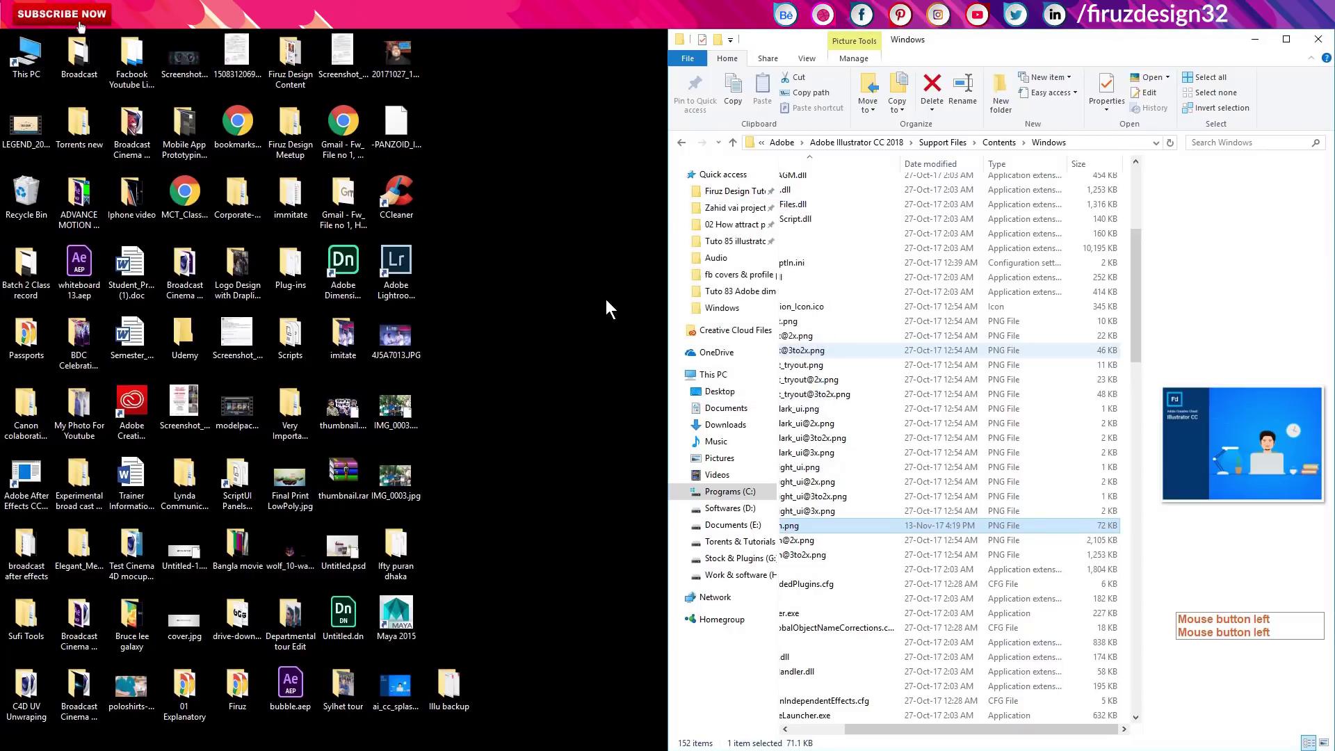
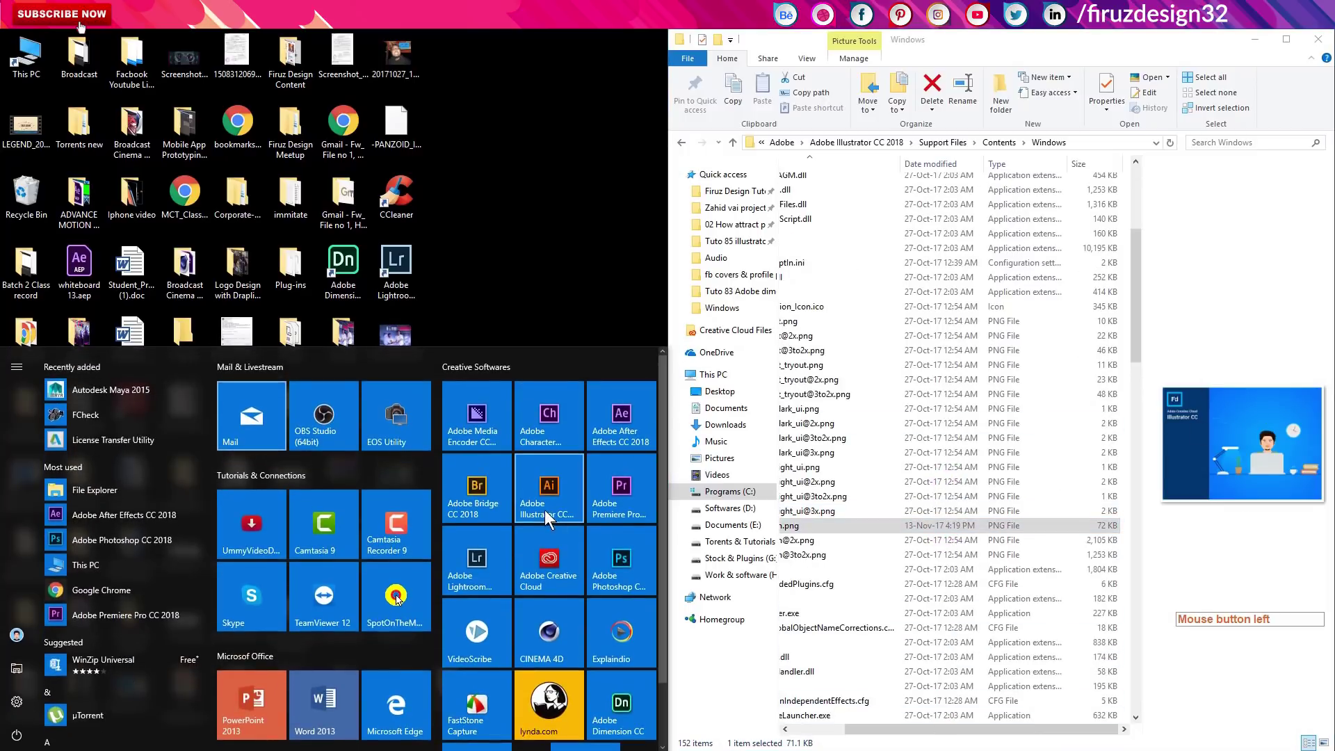
Step: Launch Adobe Illustrator CC 2018 from the Start menu to show the new splash
click(549, 492)
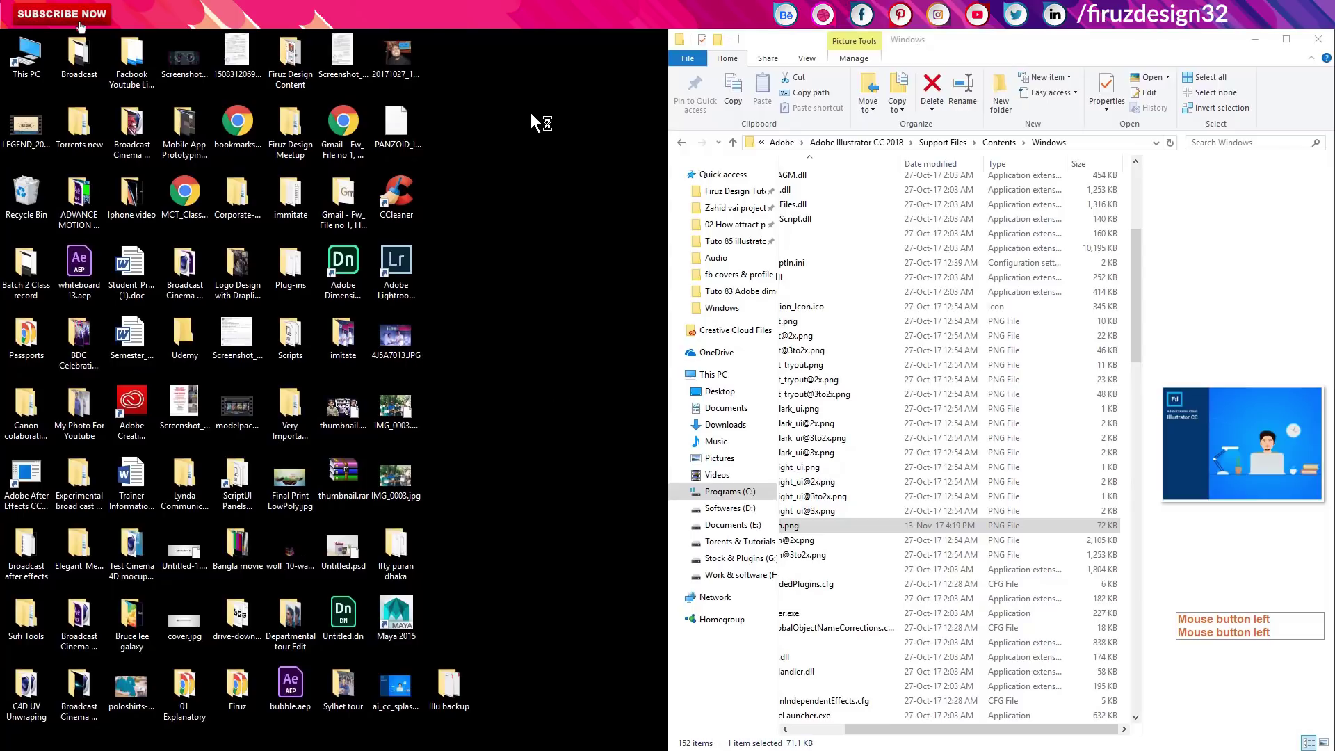